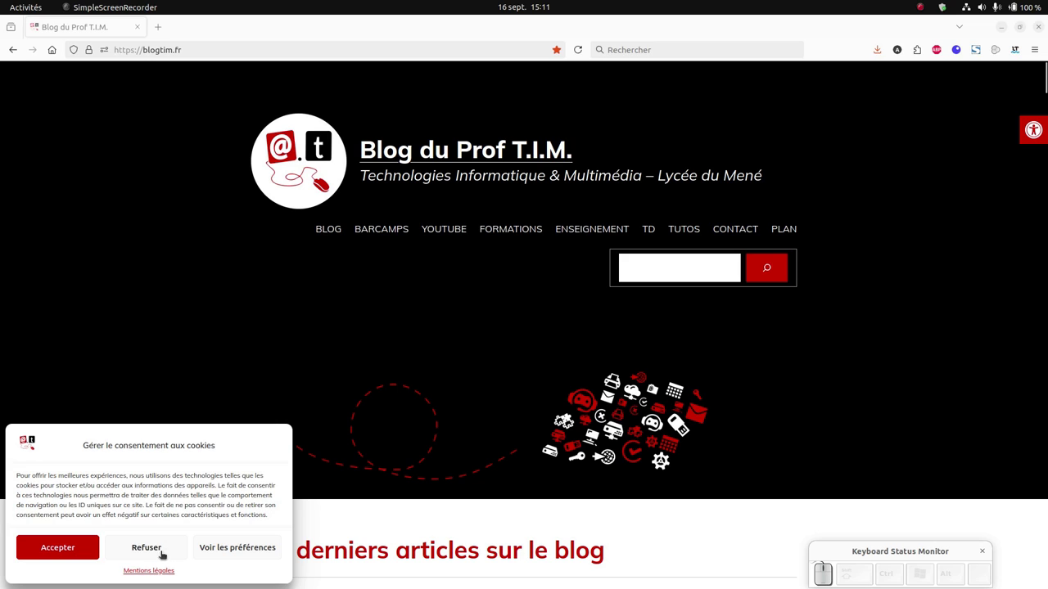
- Decline the site's cookies via the Refuser button on the consent banner
click(63, 549)
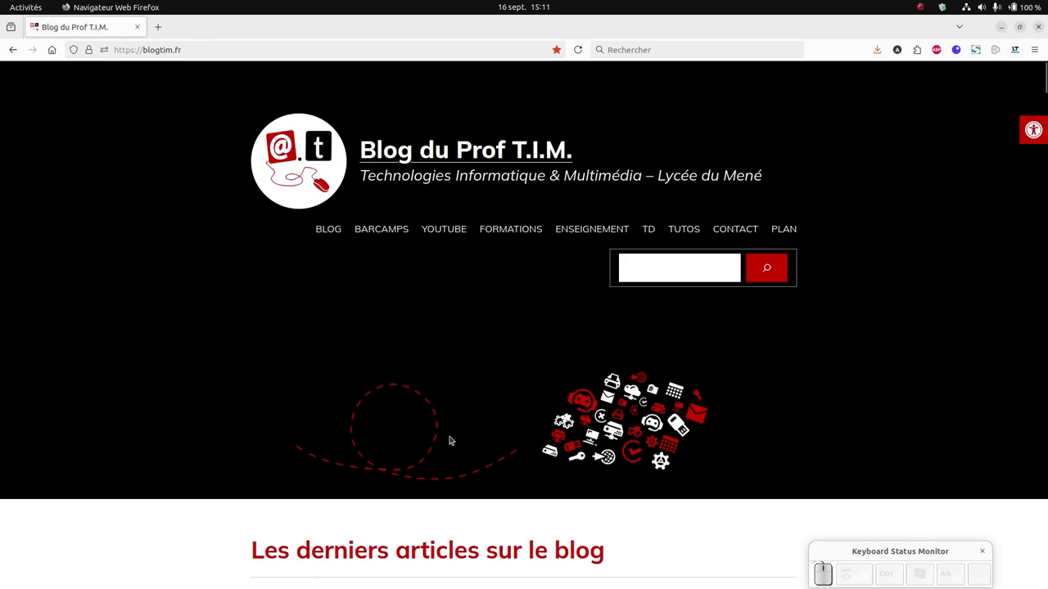
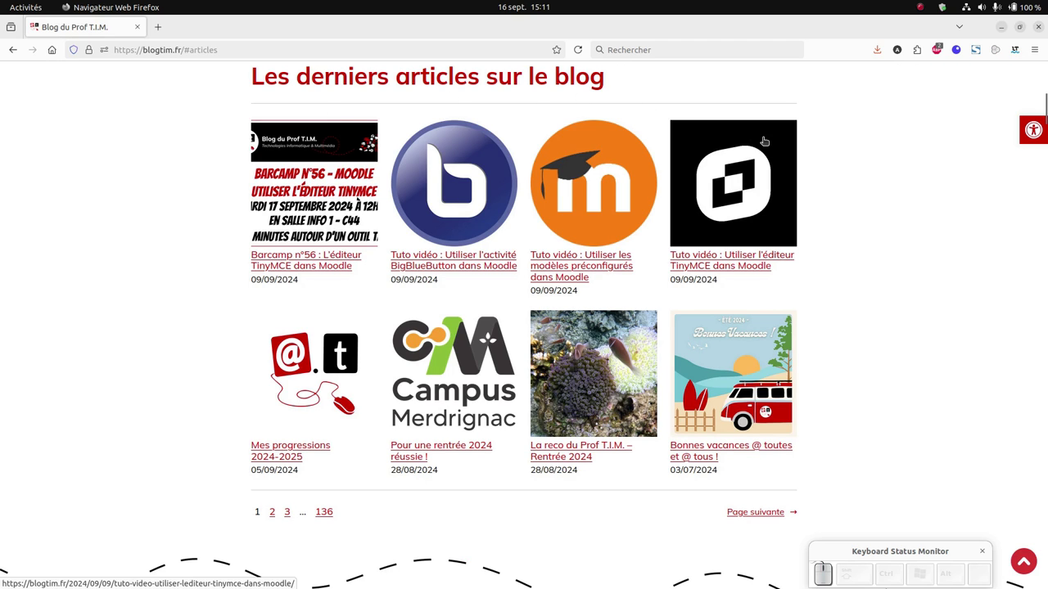
- Scroll the home page to glance at the latest articles and back up
scroll(down, 3)
scroll(up, 3)
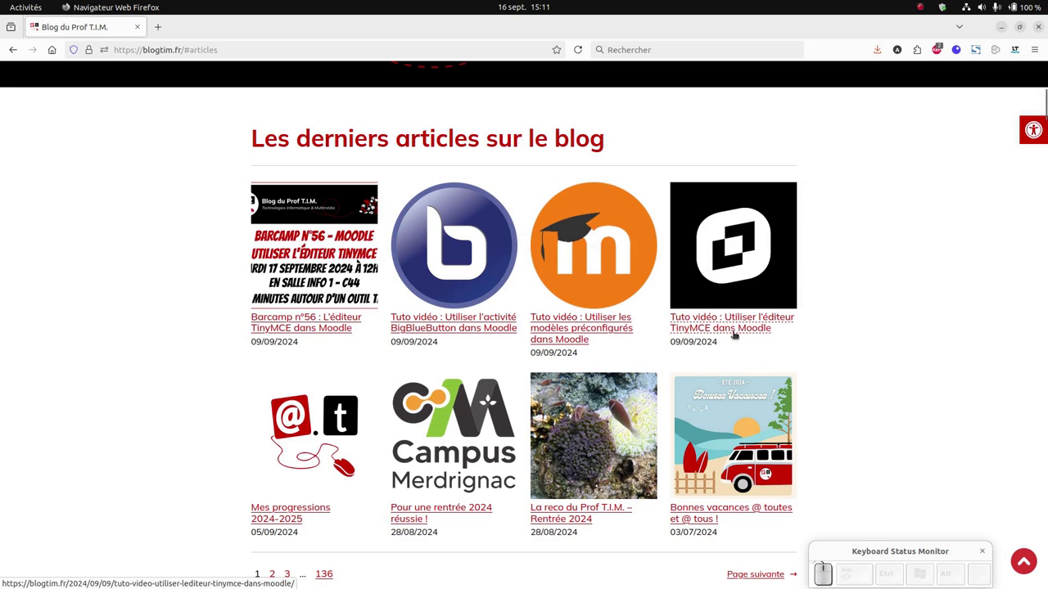
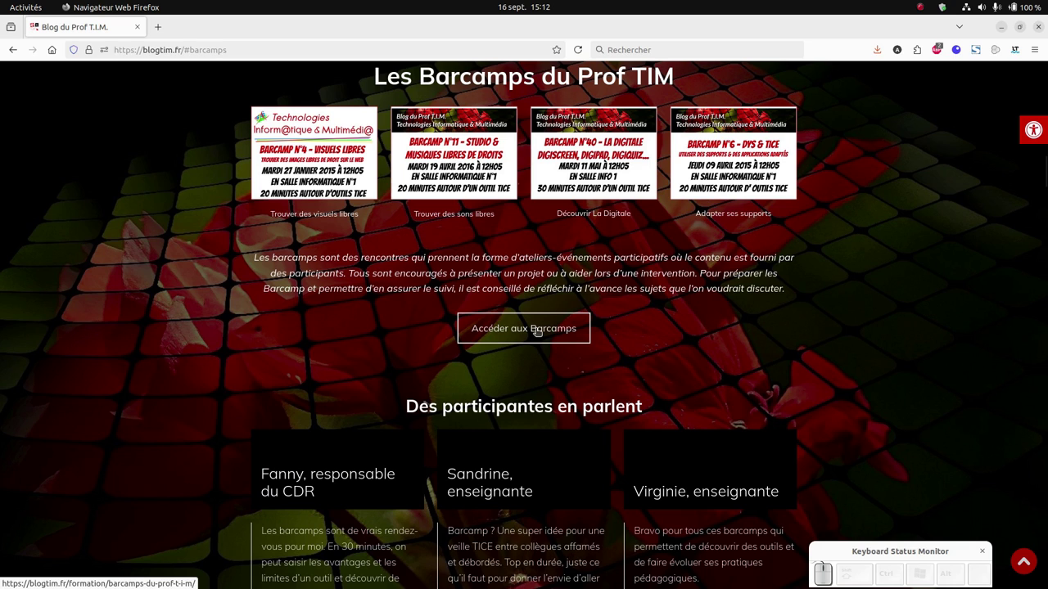
- View the Barcamps page's yearly barcamp lists in a new tab, then return to the home page tab
click(542, 330)
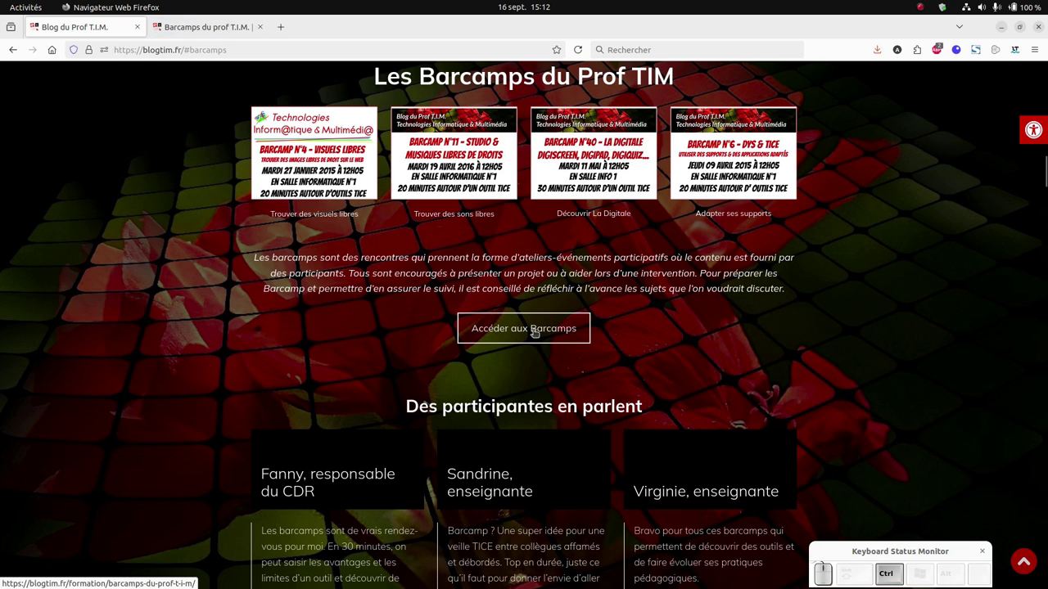
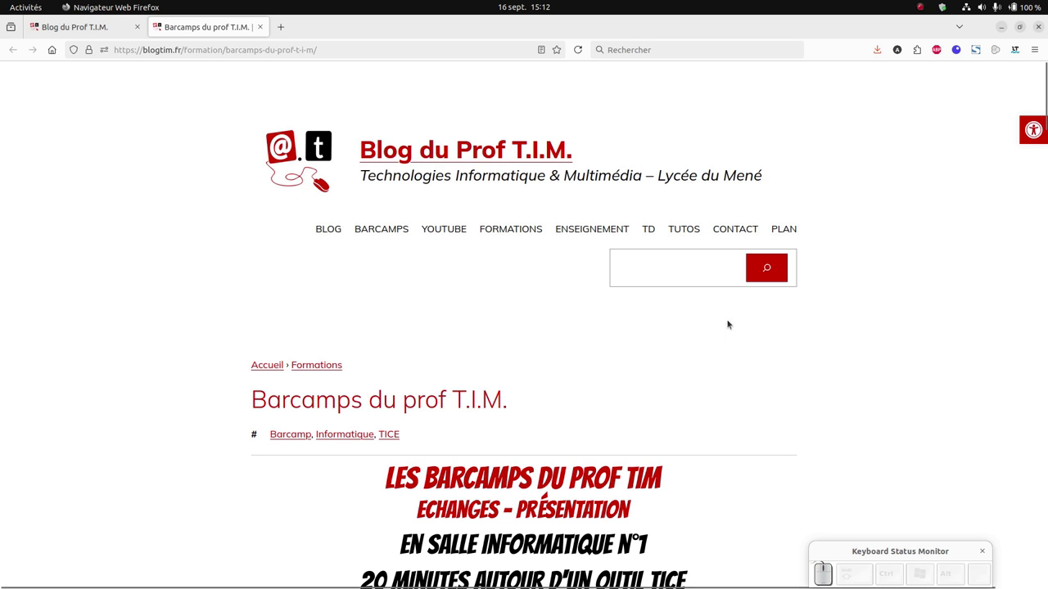
scroll(down, 3)
scroll(down, 3)
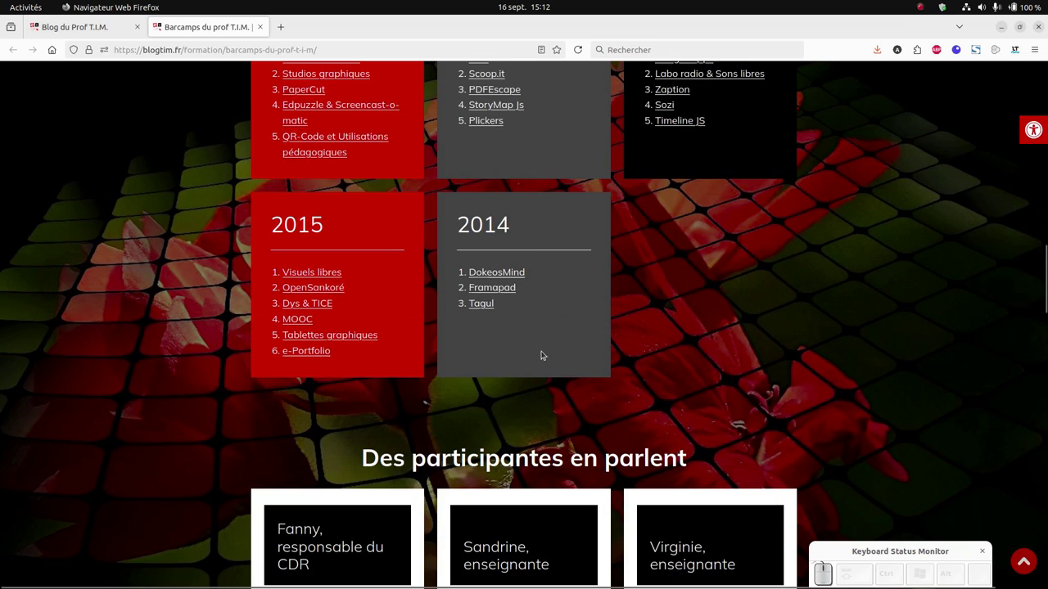
scroll(up, 3)
scroll(down, 3)
scroll(up, 3)
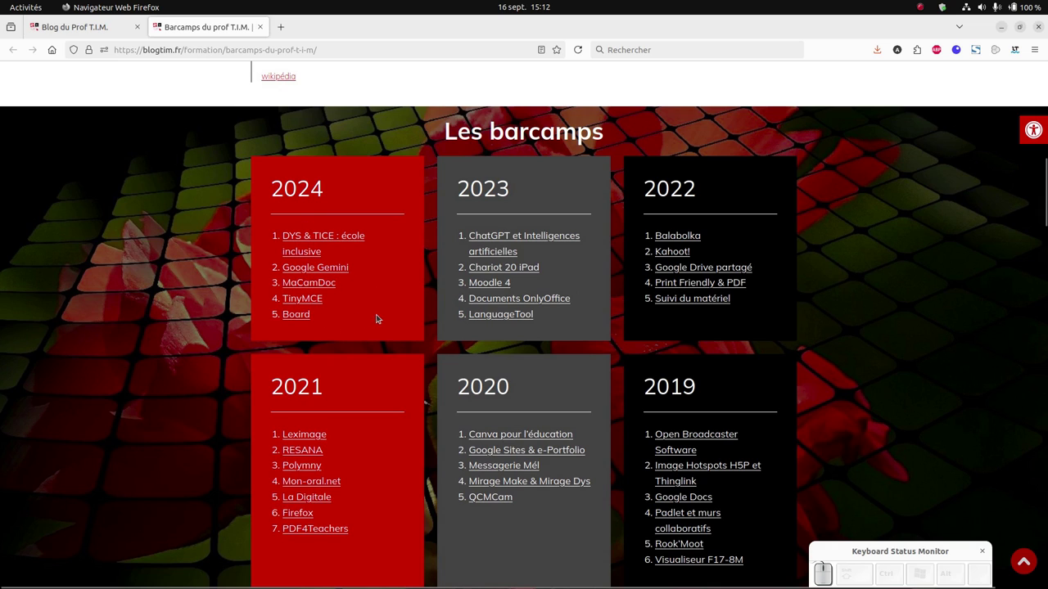
click(81, 27)
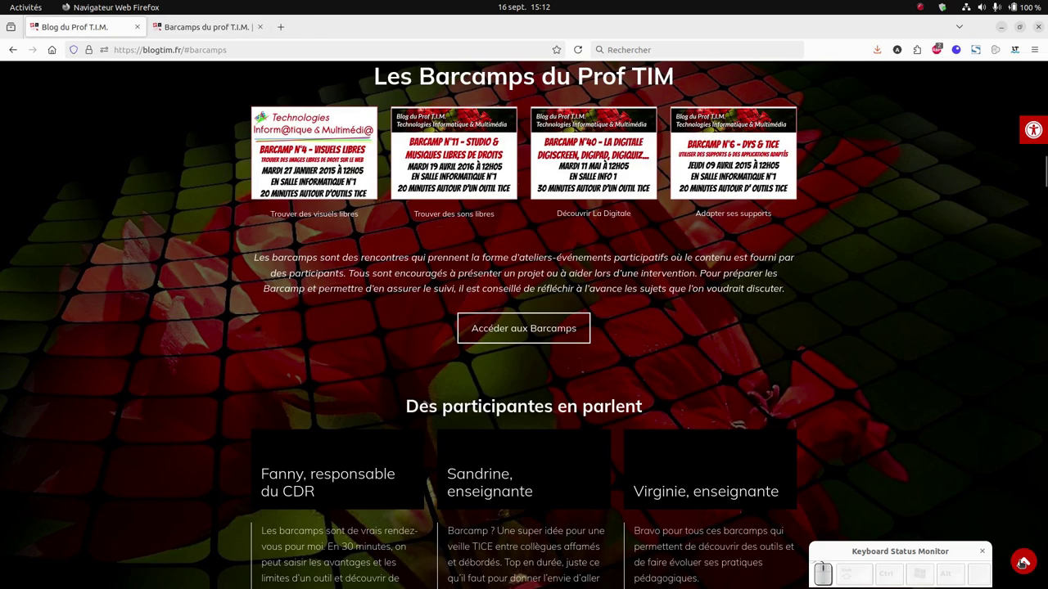
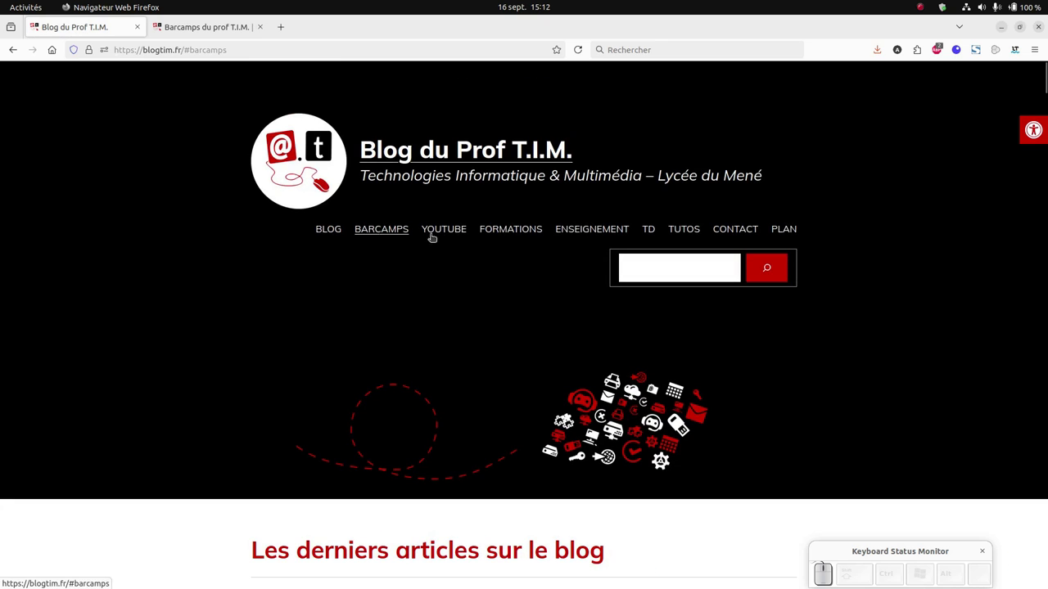
- Reach the home page's YouTube section and open the channel presentation page in a new tab
click(453, 232)
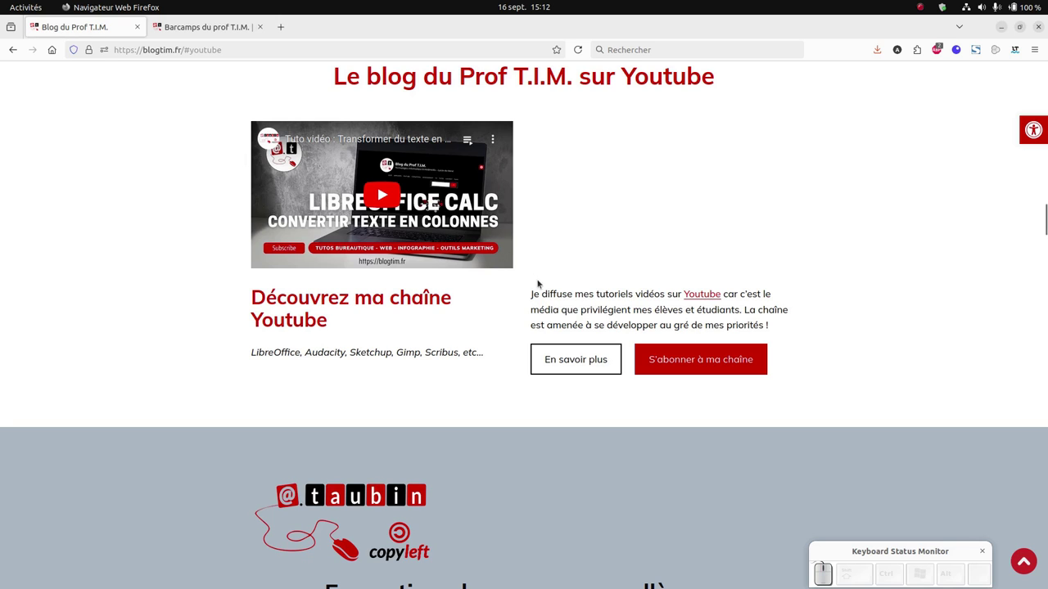
click(471, 143)
click(509, 137)
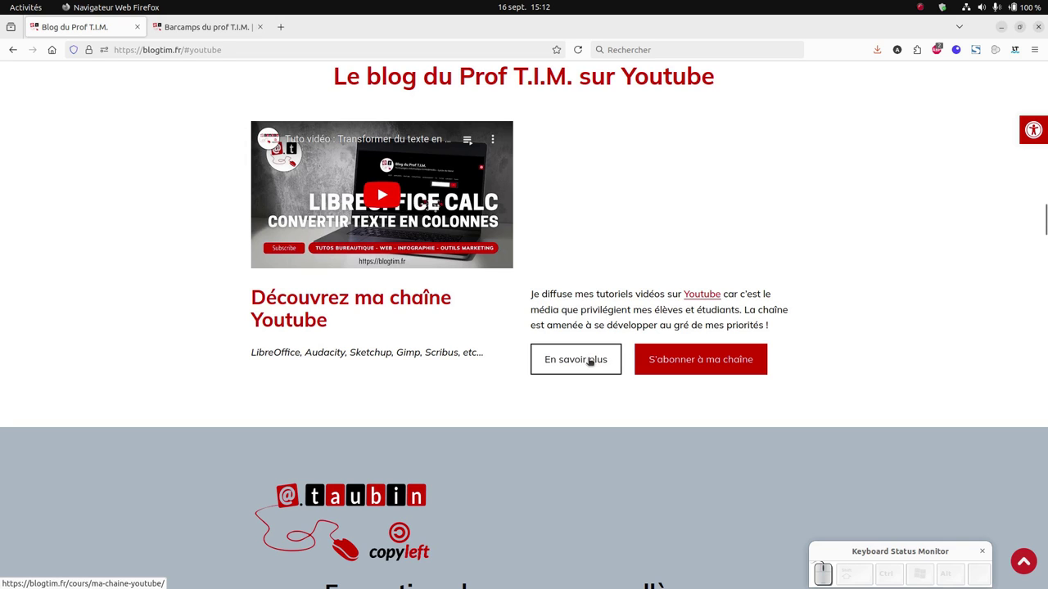
click(589, 357)
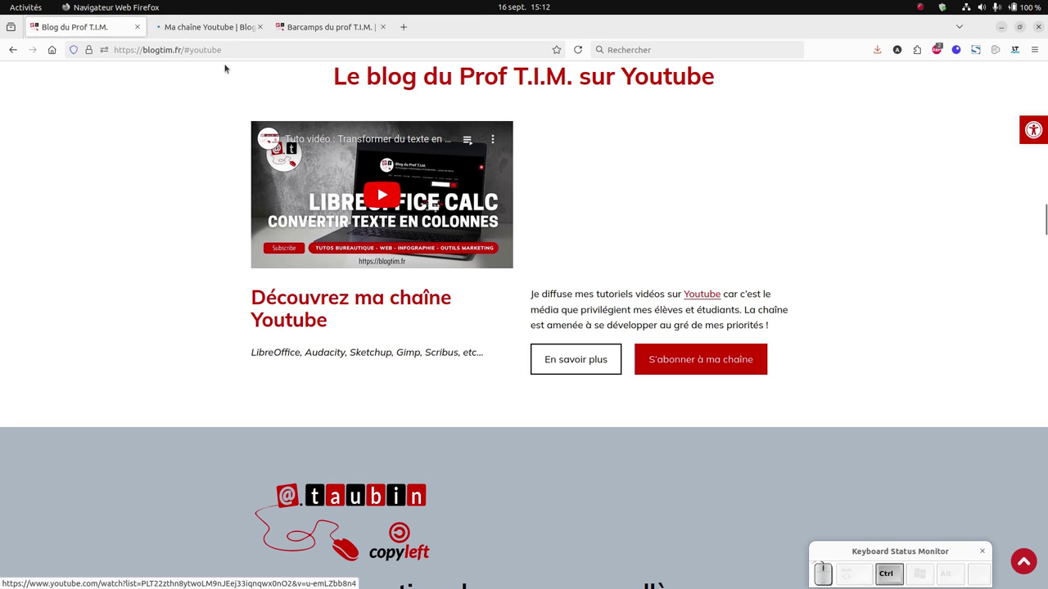
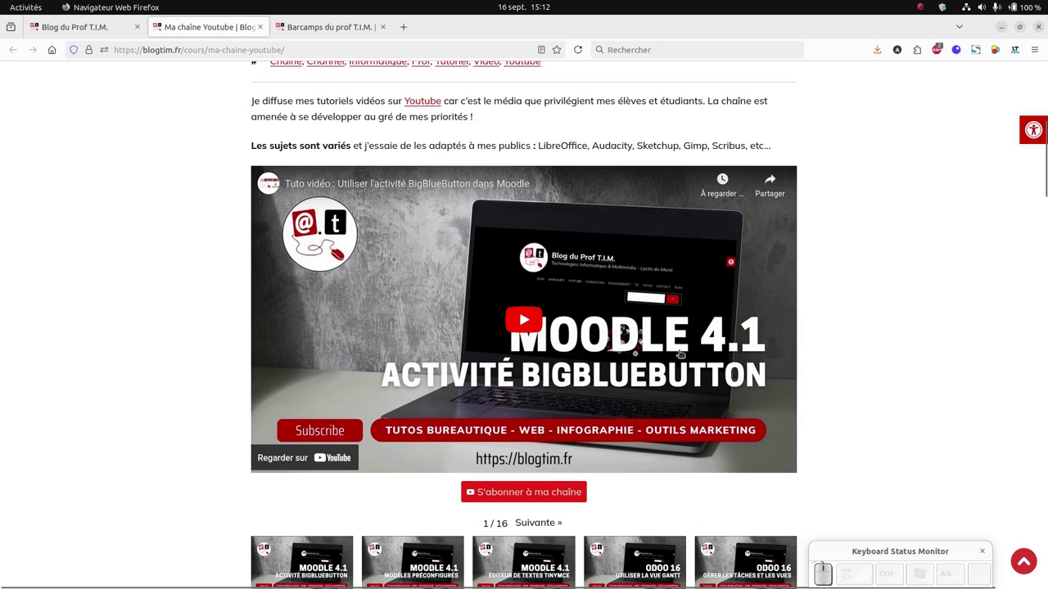
- Browse the 'Ma chaîne Youtube' page's featured video and tutorial video grid
scroll(down, 3)
scroll(down, 3)
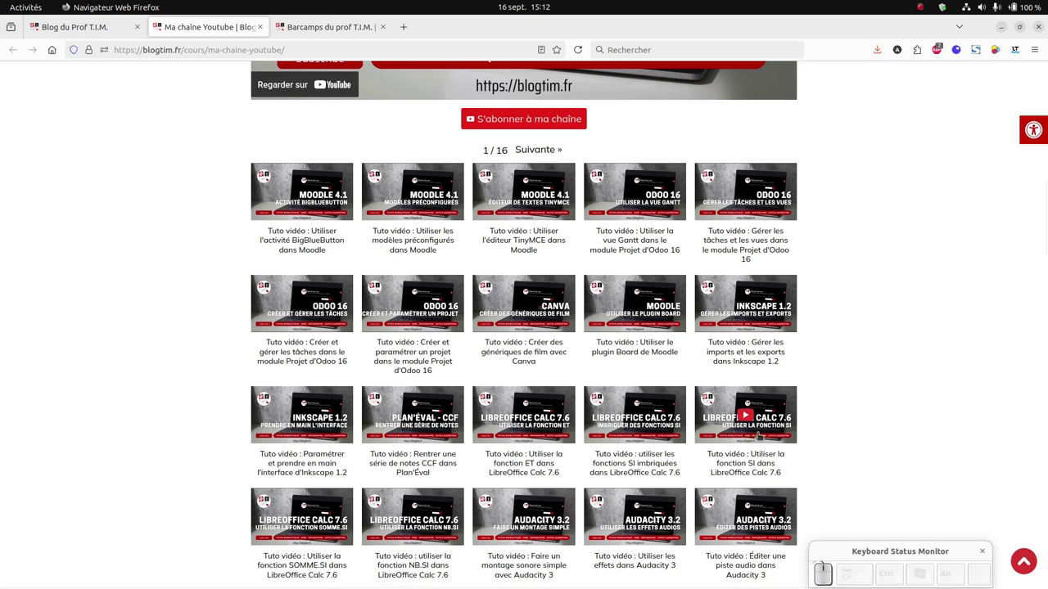
scroll(down, 3)
scroll(up, 3)
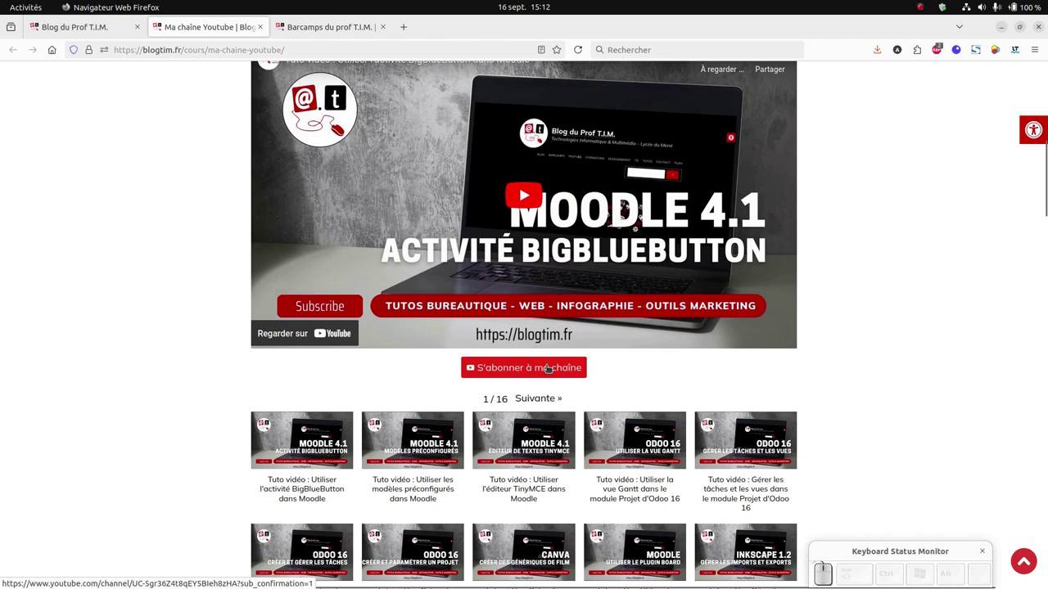
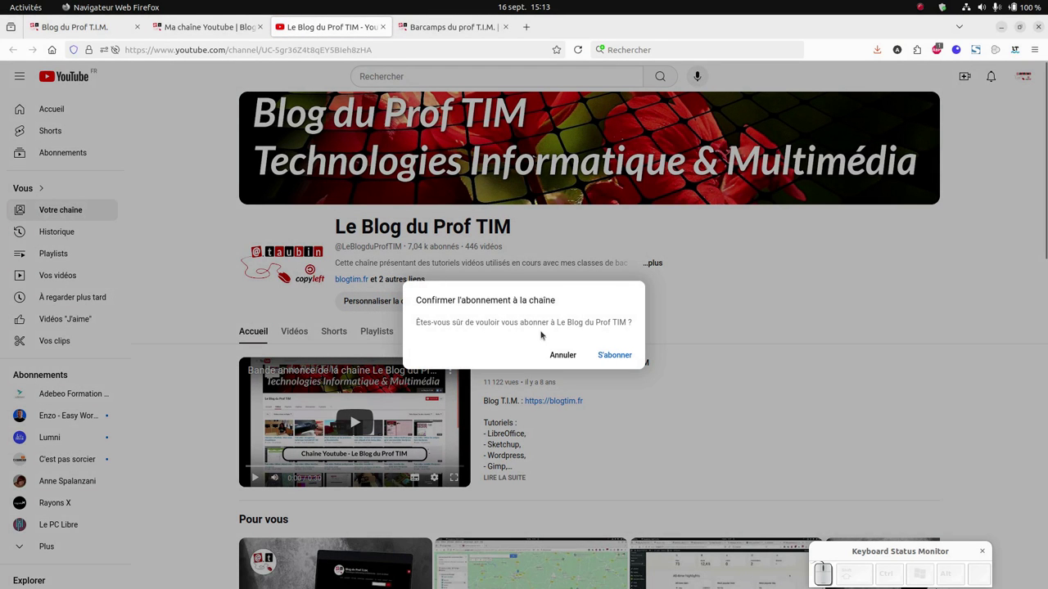
- Cancel the channel subscription prompt, look through the channel's videos, then return to the blog tab
click(570, 352)
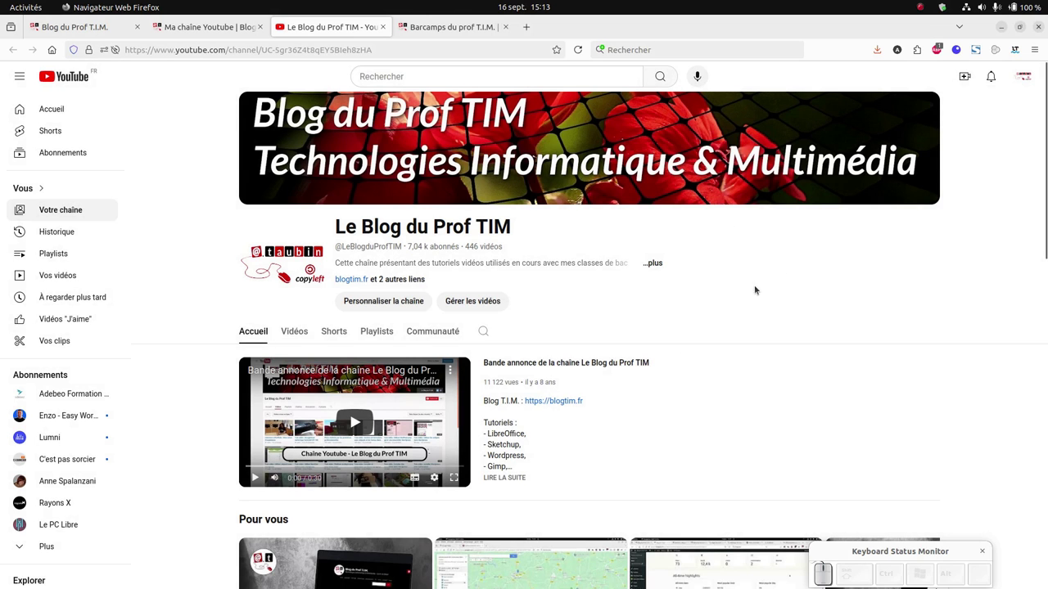
scroll(down, 3)
scroll(down, 3)
scroll(down, 3)
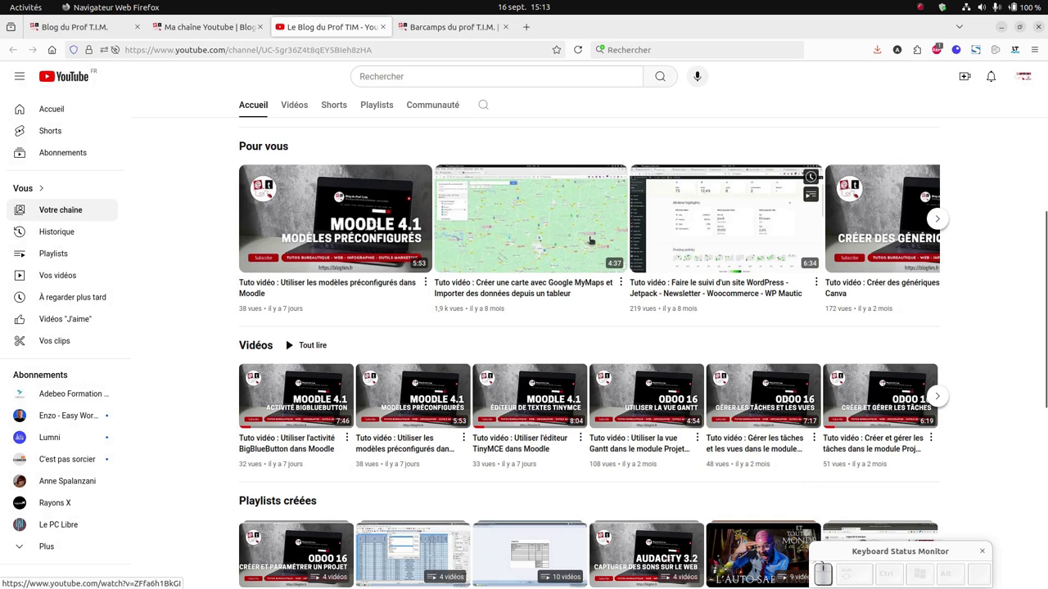
scroll(down, 3)
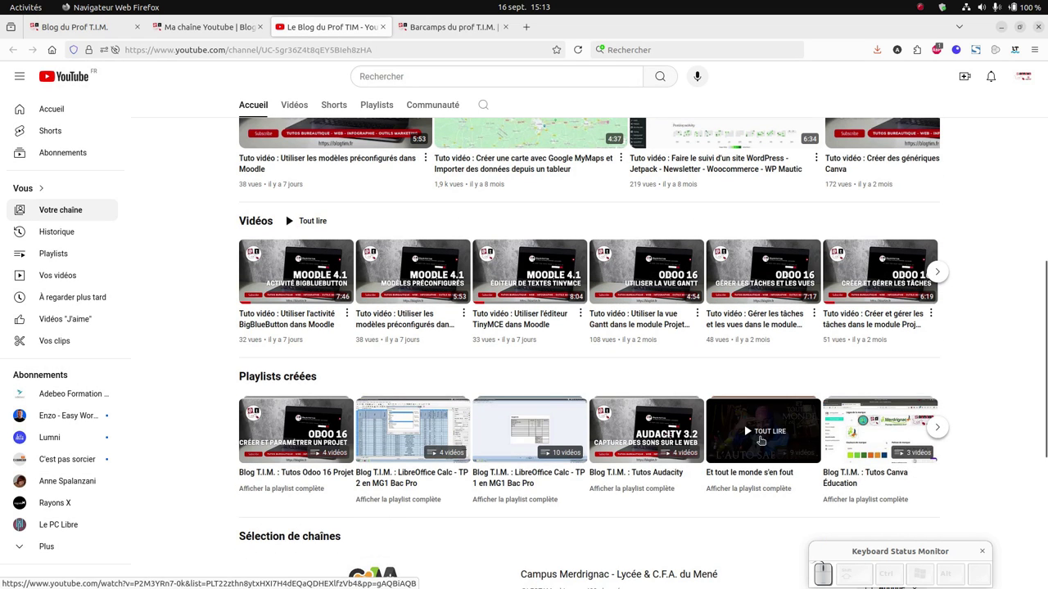
scroll(up, 3)
click(113, 27)
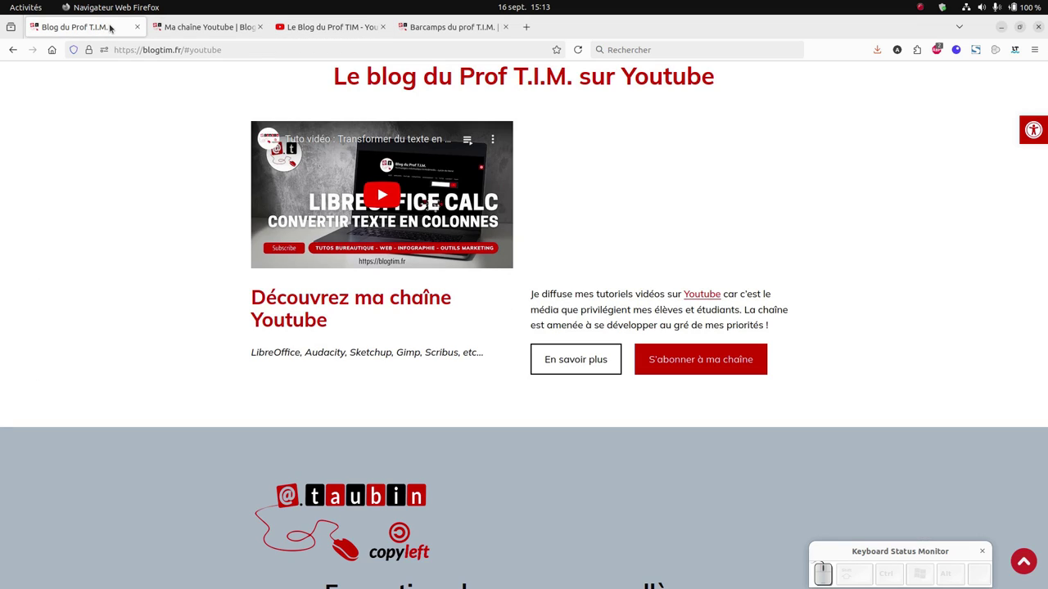
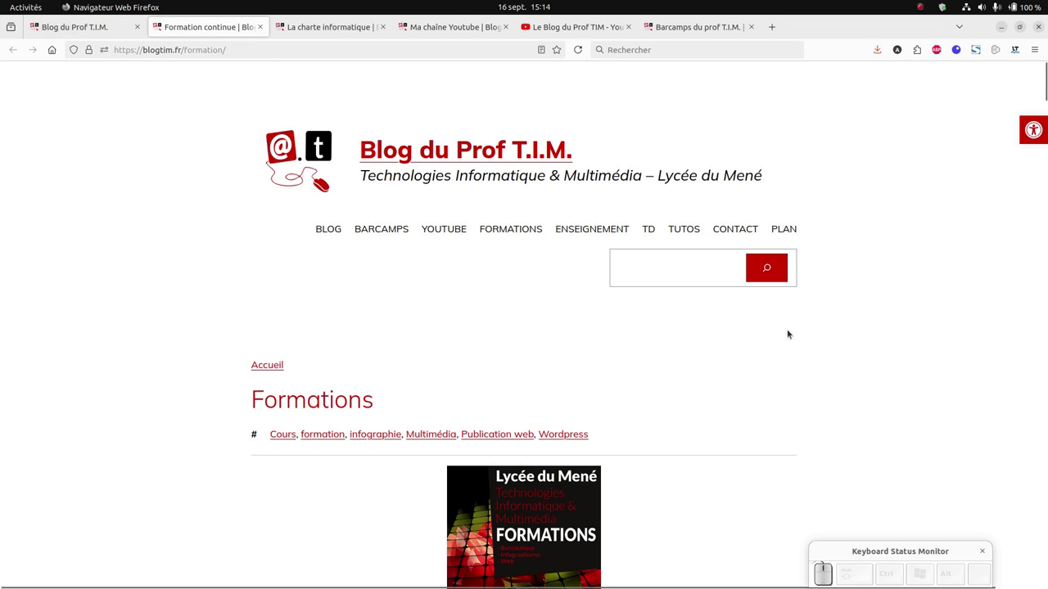
- Browse down the Formations page's numbered training courses, then return to the home page tab
scroll(down, 3)
scroll(down, 3)
scroll(down, 3)
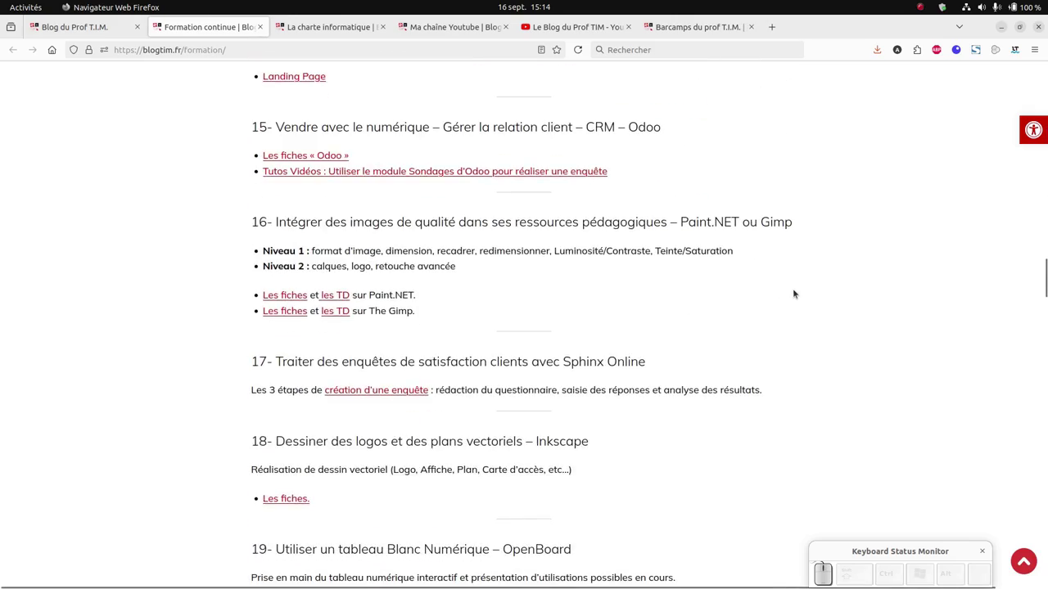
scroll(down, 3)
scroll(up, 3)
click(62, 28)
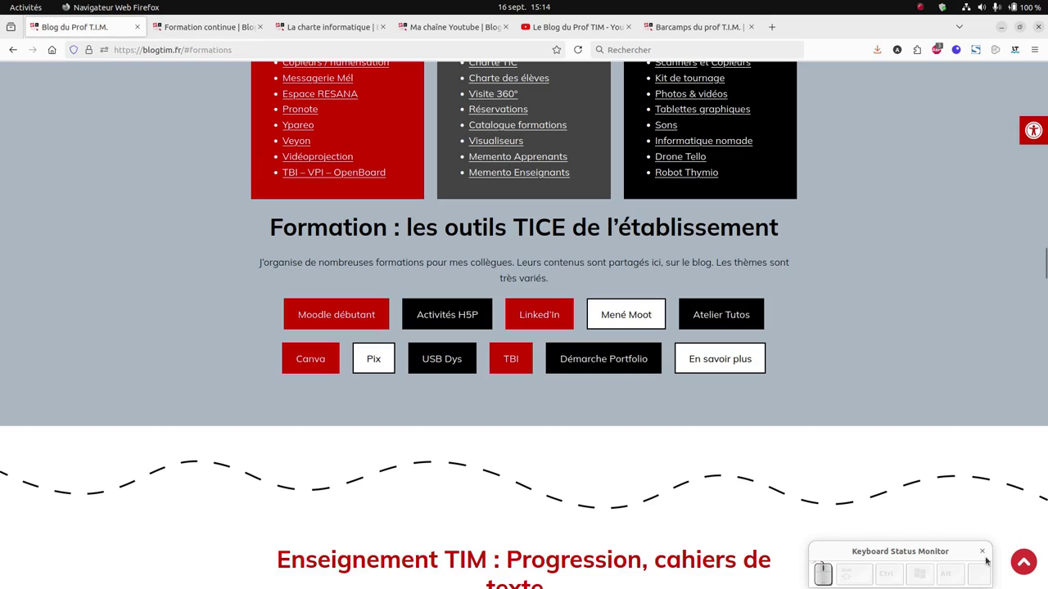
- View the Enseignement section with its CAP, BTS and Bac Pro courses, then go back to the page top
click(1026, 560)
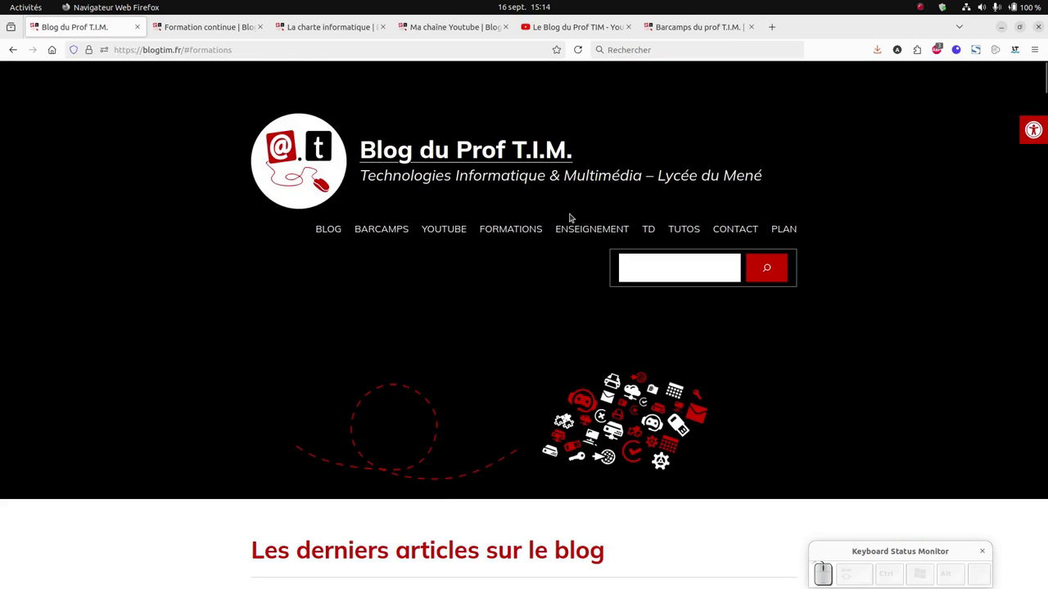
click(593, 235)
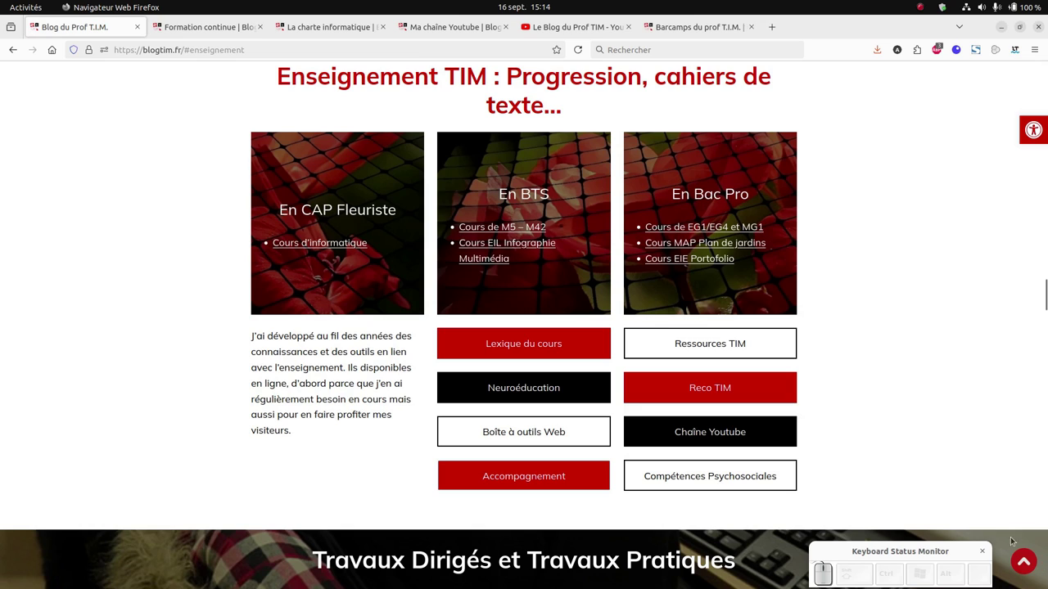
click(1030, 562)
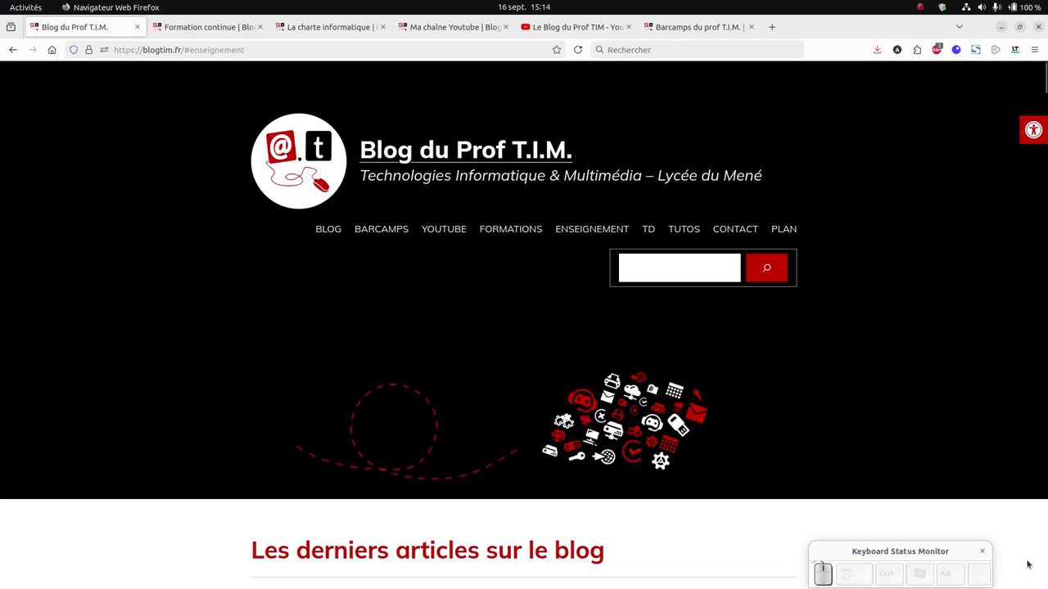
- Browse the practical exercises (TD) section down and back up
click(654, 233)
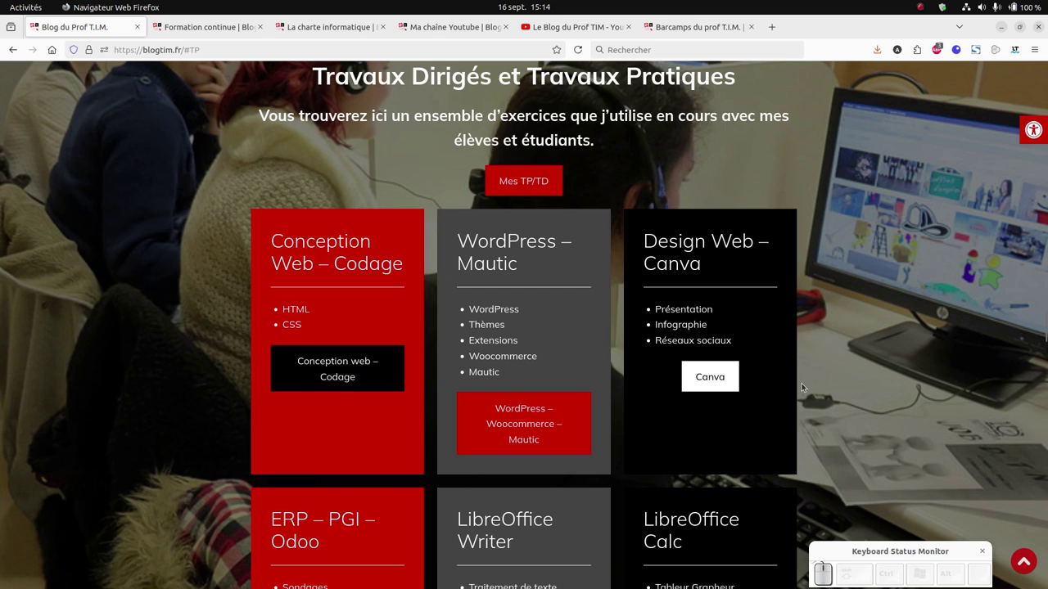
scroll(down, 3)
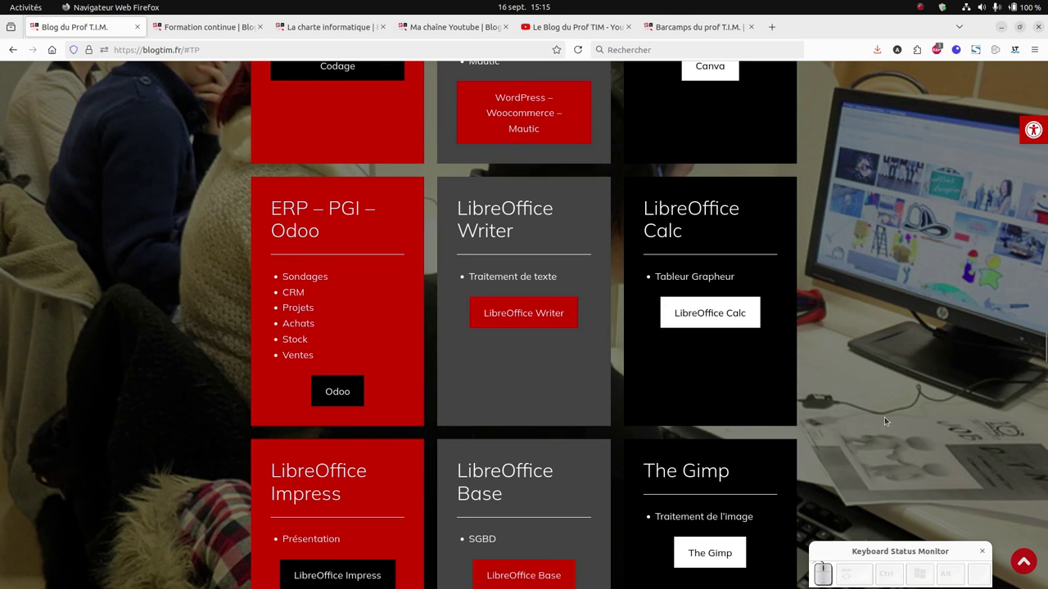
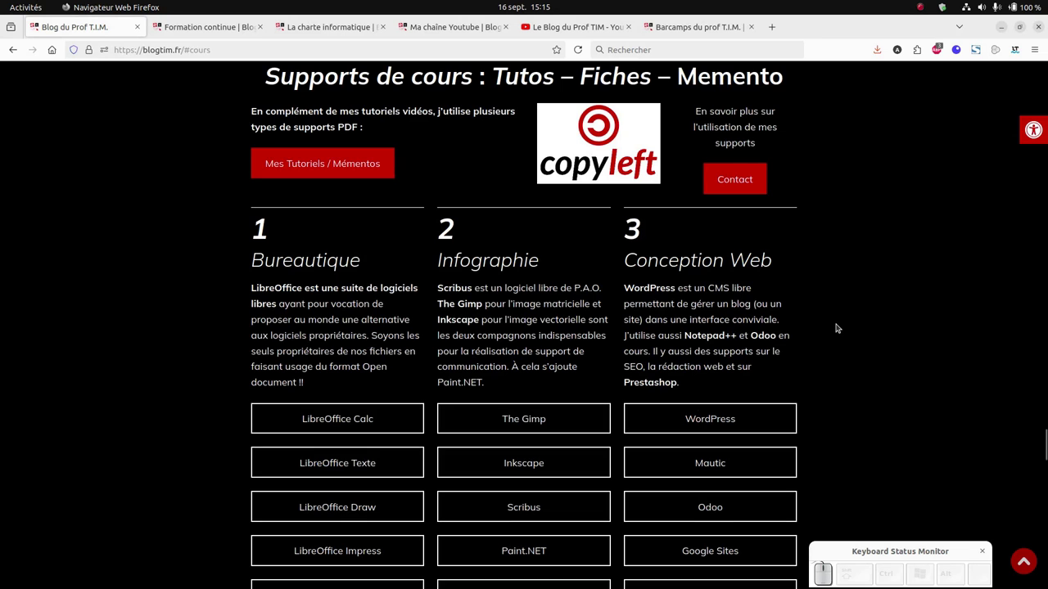
scroll(down, 3)
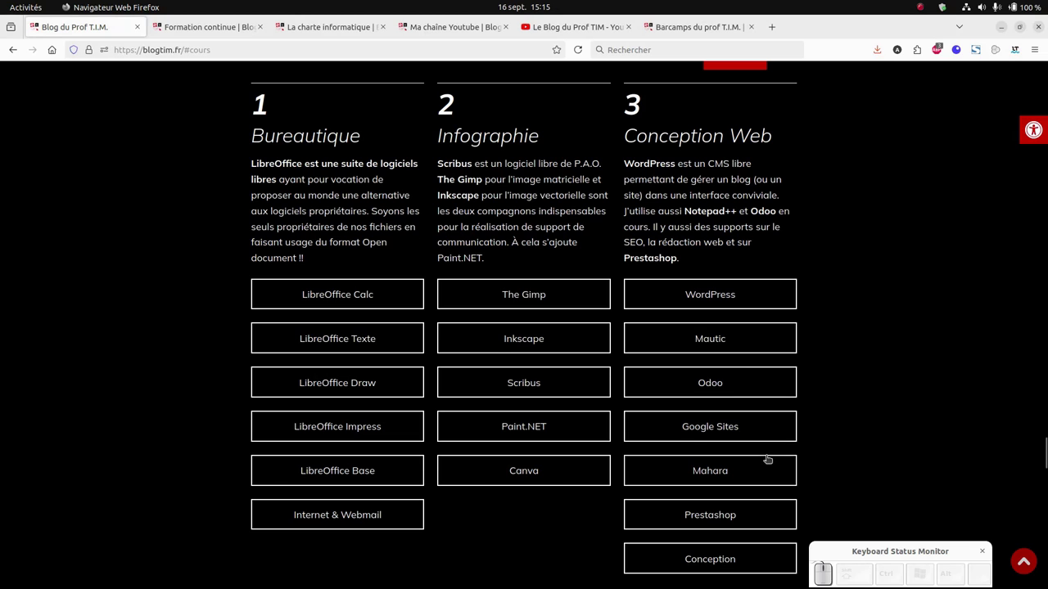
scroll(down, 3)
scroll(down, 3)
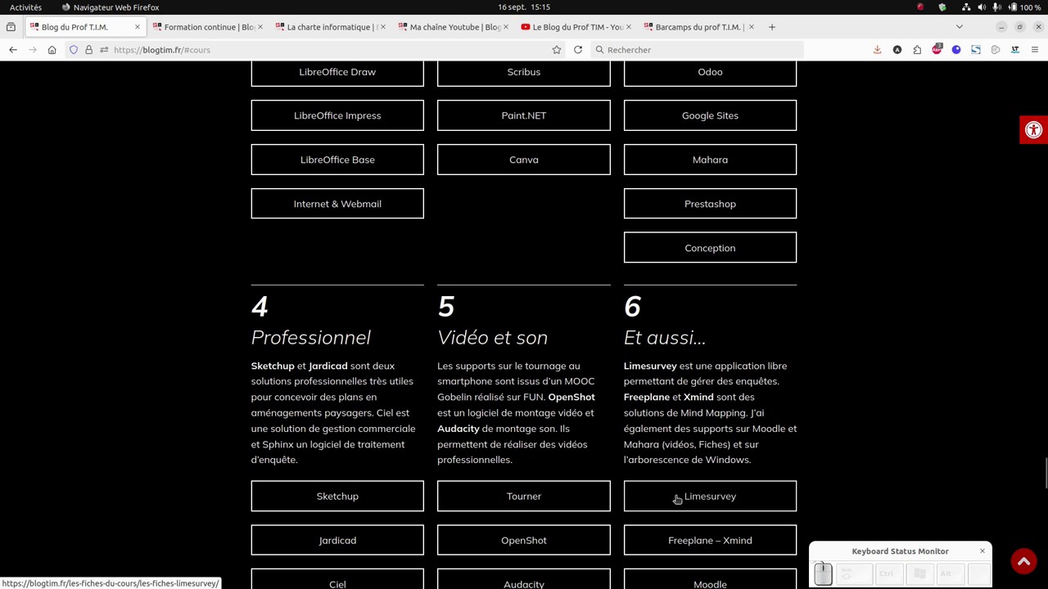
scroll(up, 3)
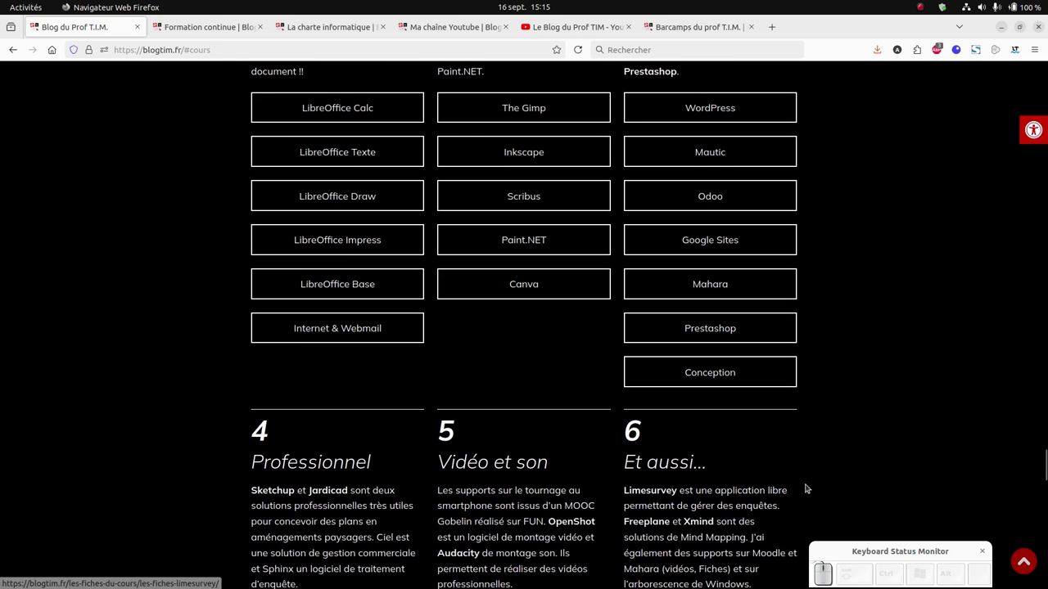
scroll(up, 3)
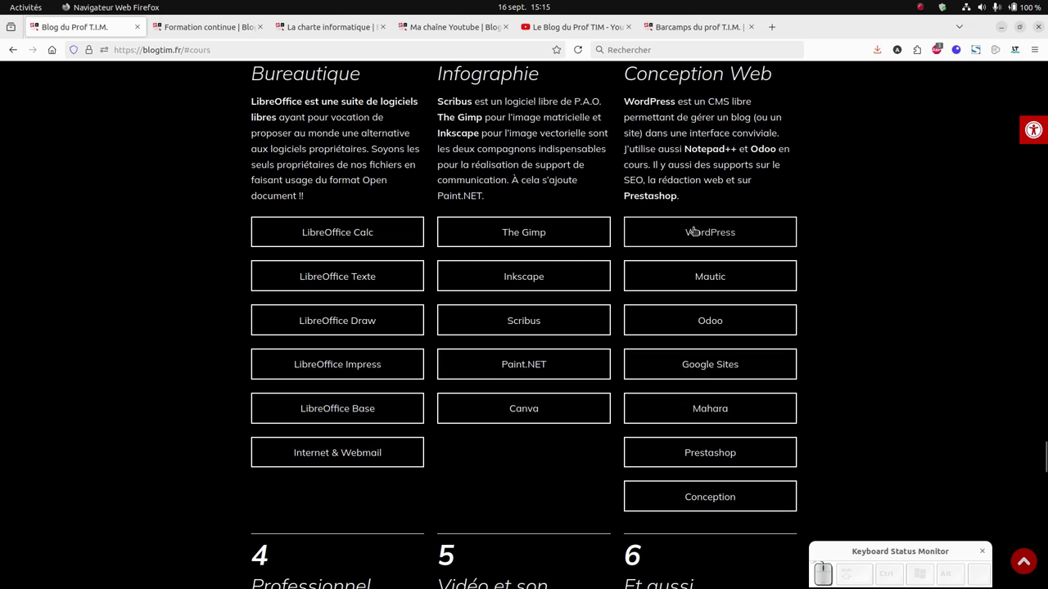
- View the 'Les fiches WordPress' page with its extensions and course material links
click(709, 231)
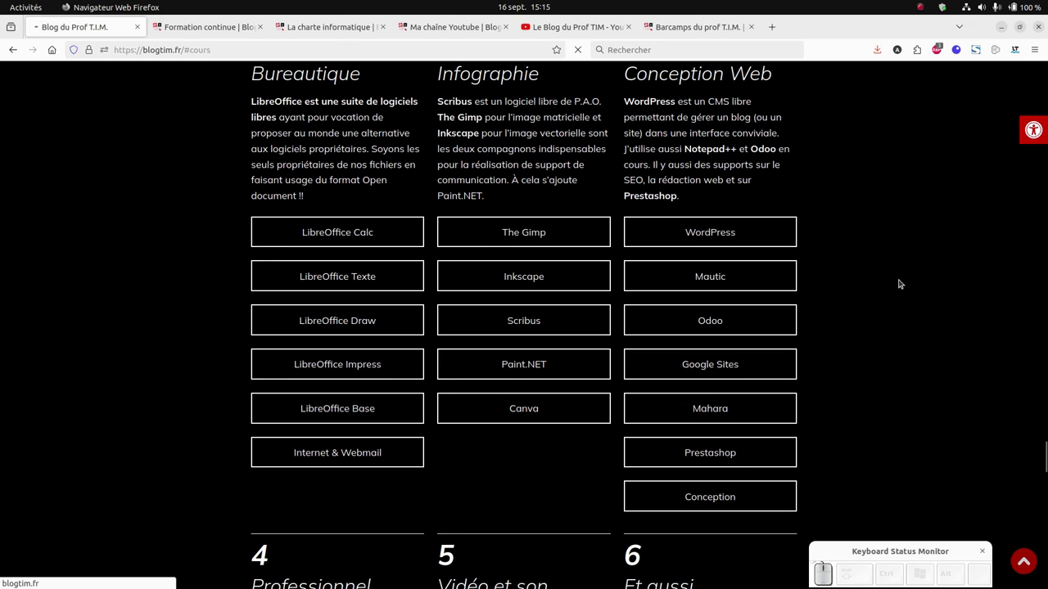
scroll(down, 3)
scroll(down, 3)
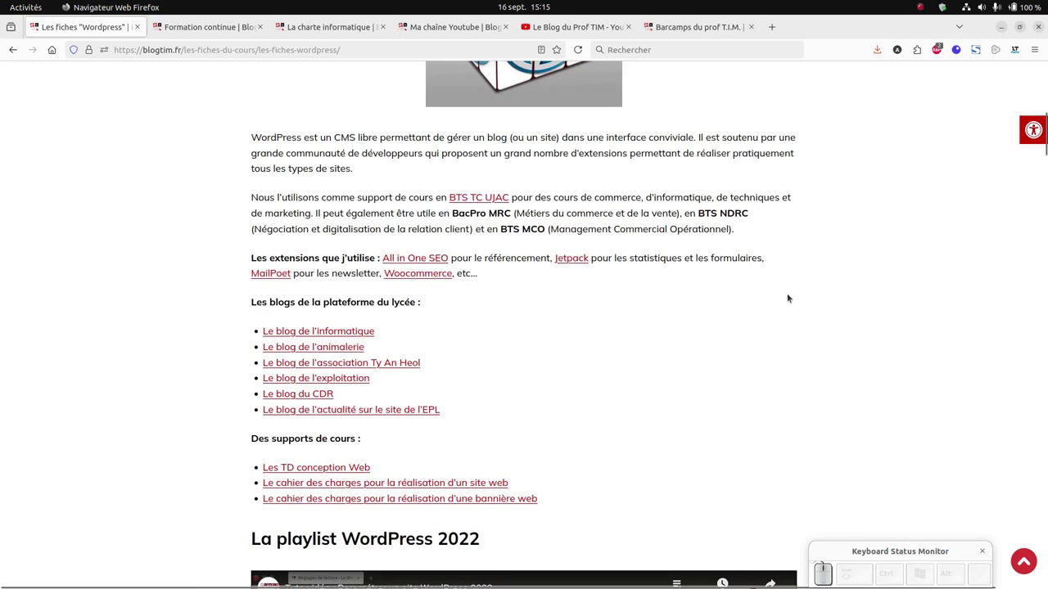
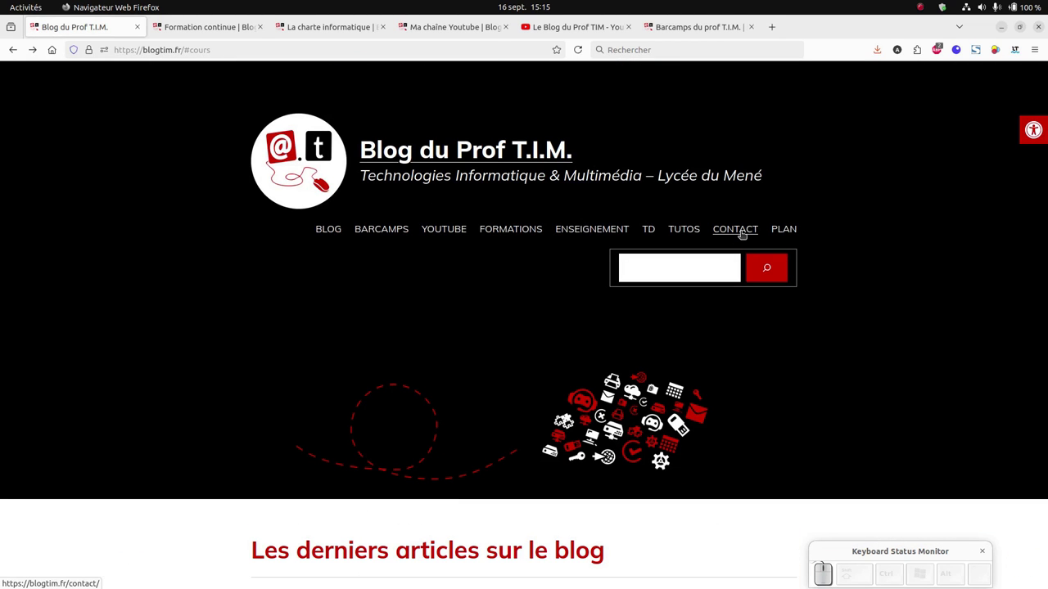
- Glance through the site map page's list of pages, then go back to the home page
click(796, 232)
scroll(down, 3)
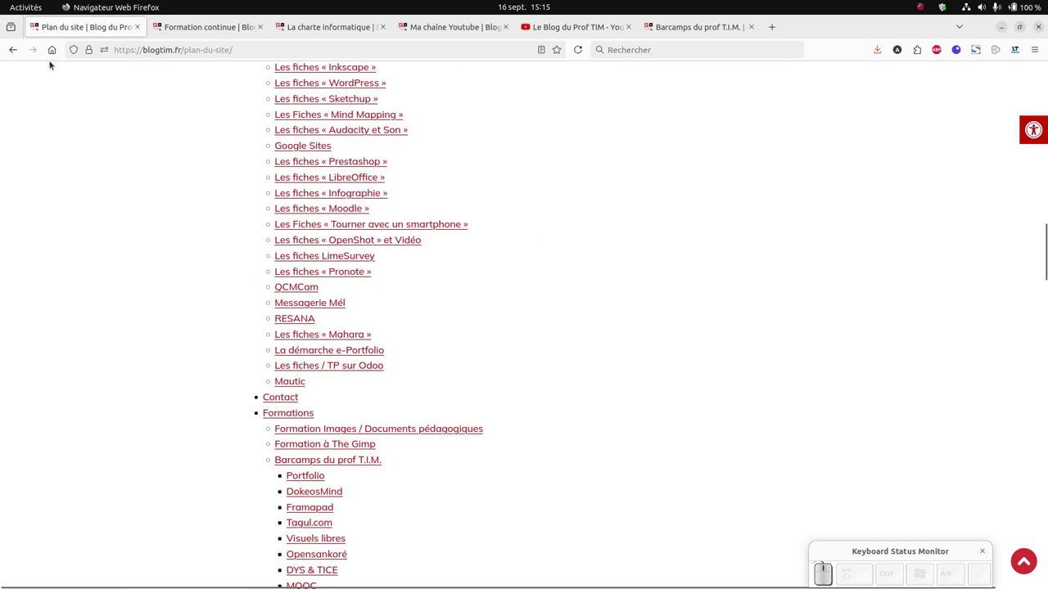
click(15, 52)
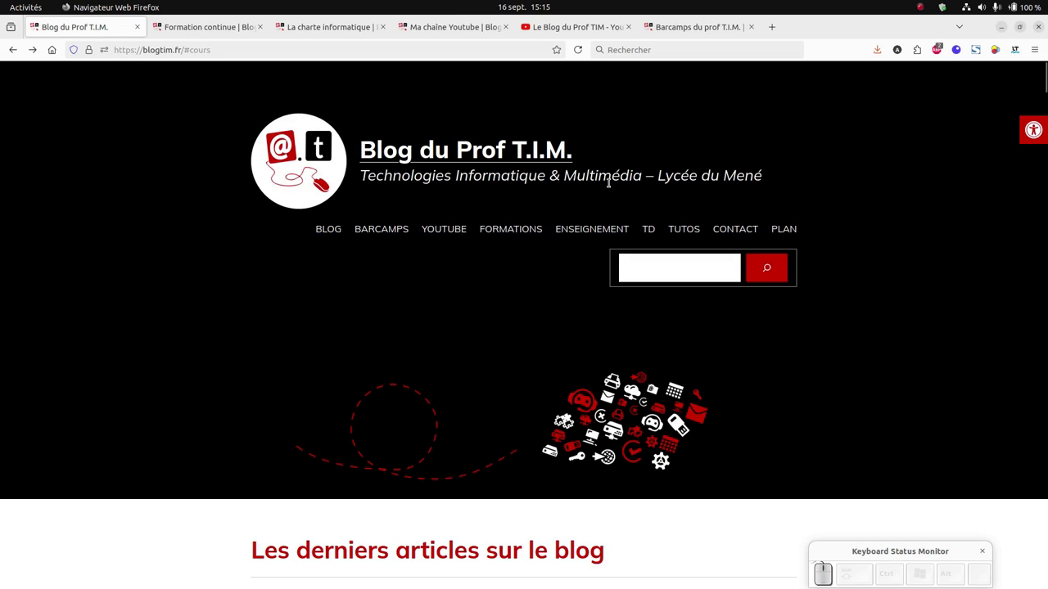
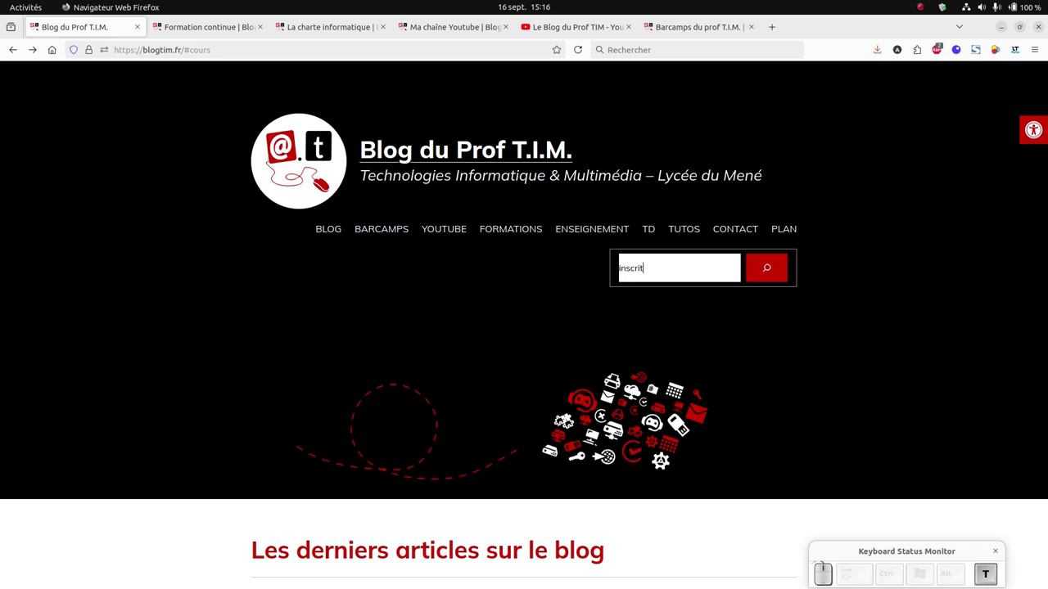
- Search the blog for 'inscription moodle', view the cohort-enrolment tutorial, then return to the two results
key(BackSpace)
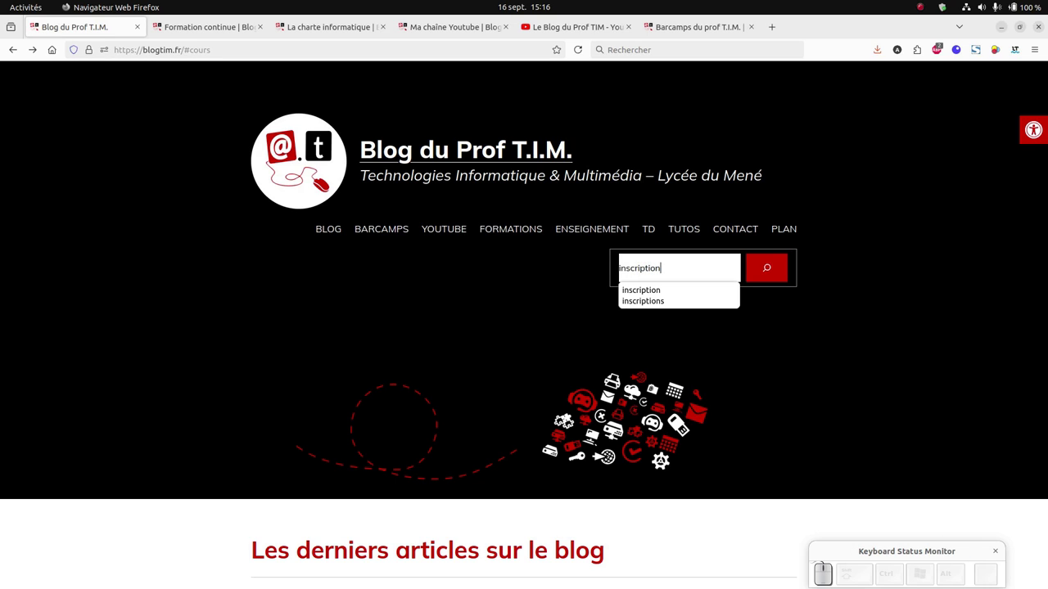
key(space)
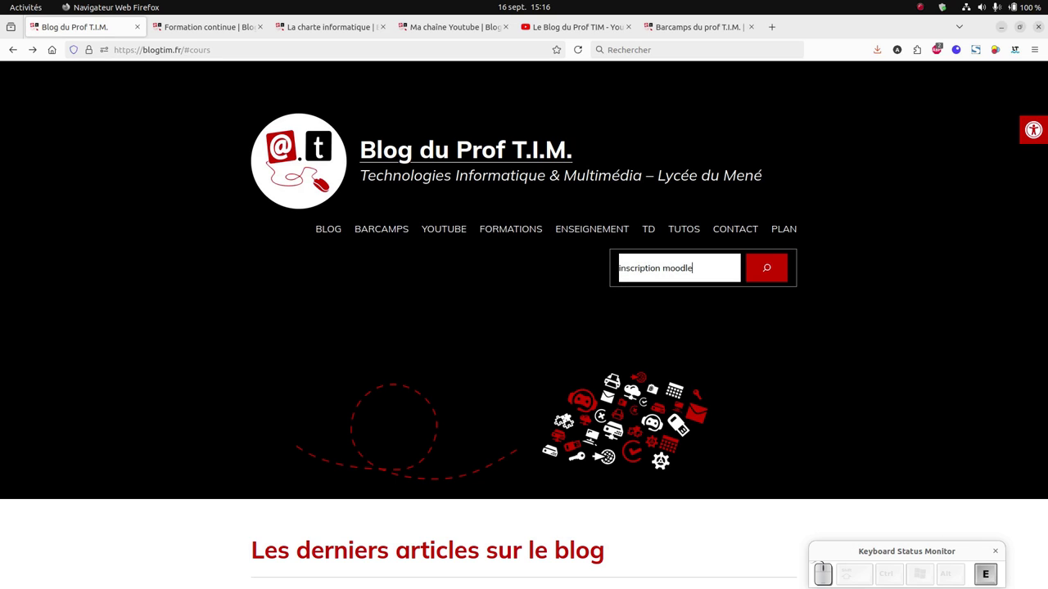
key(Return)
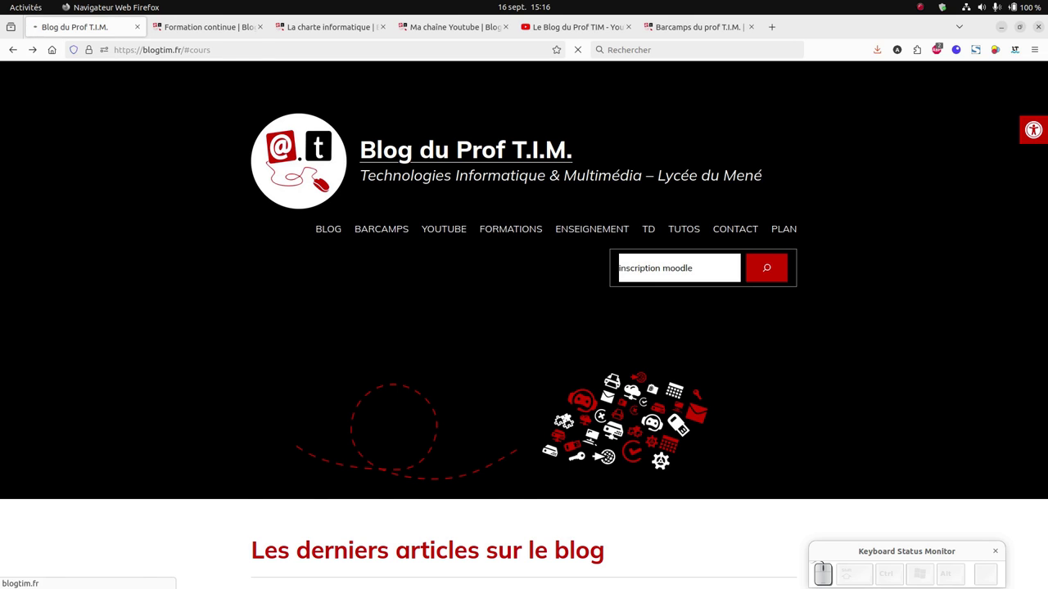
scroll(down, 3)
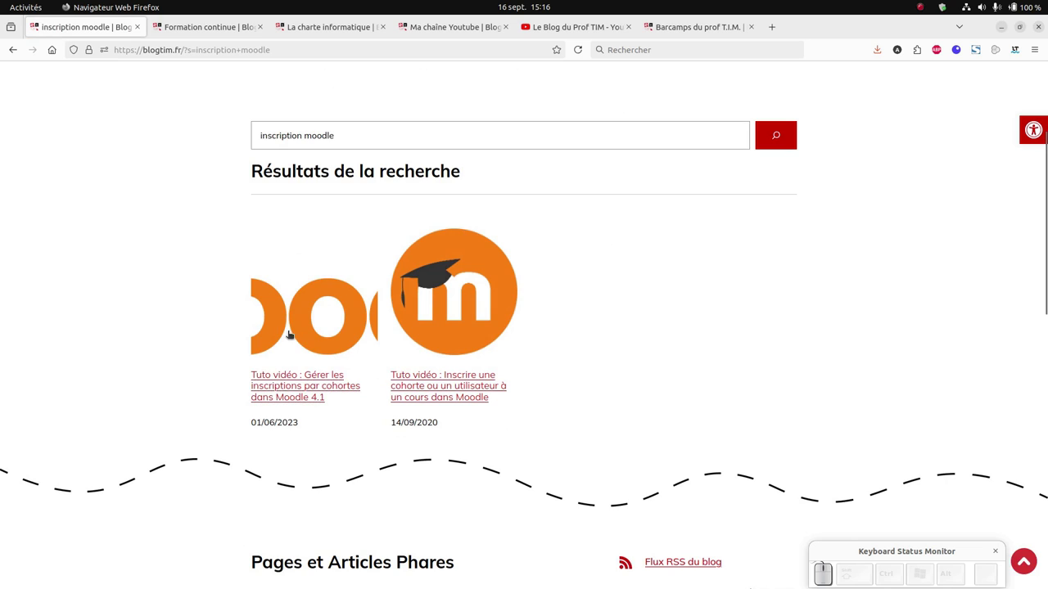
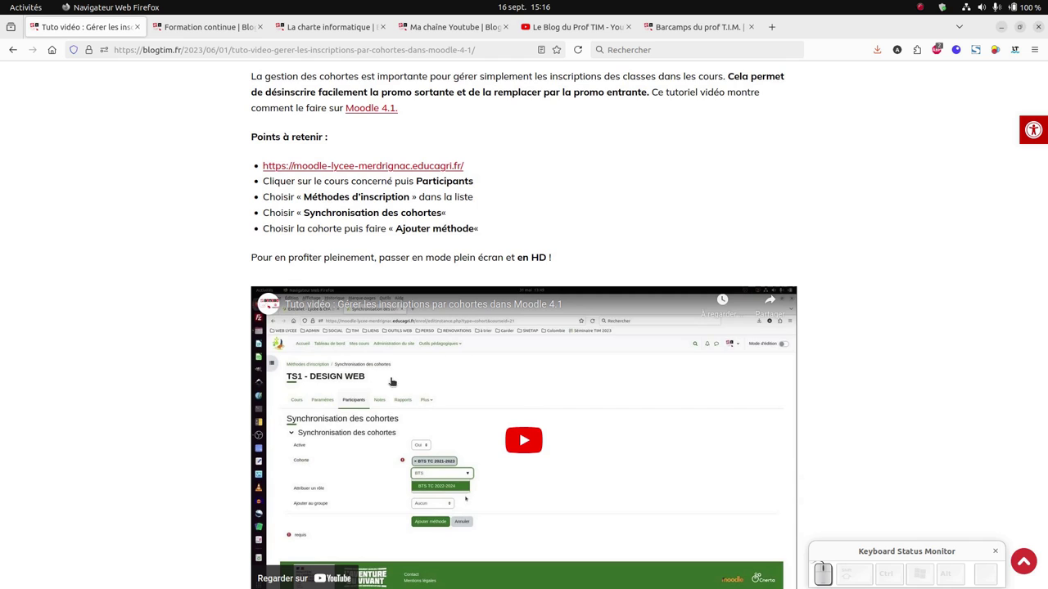
click(15, 49)
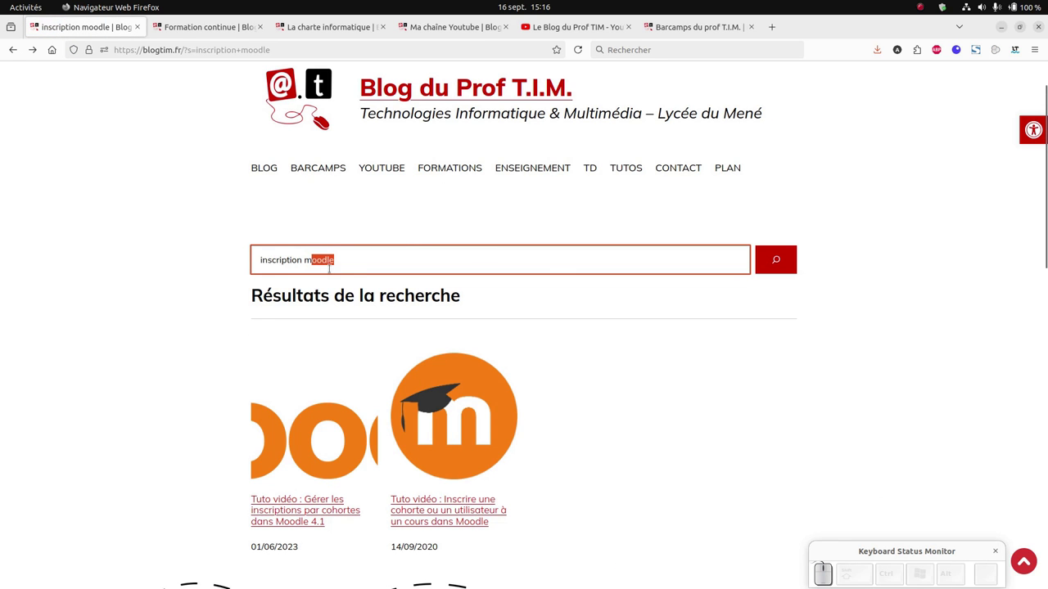